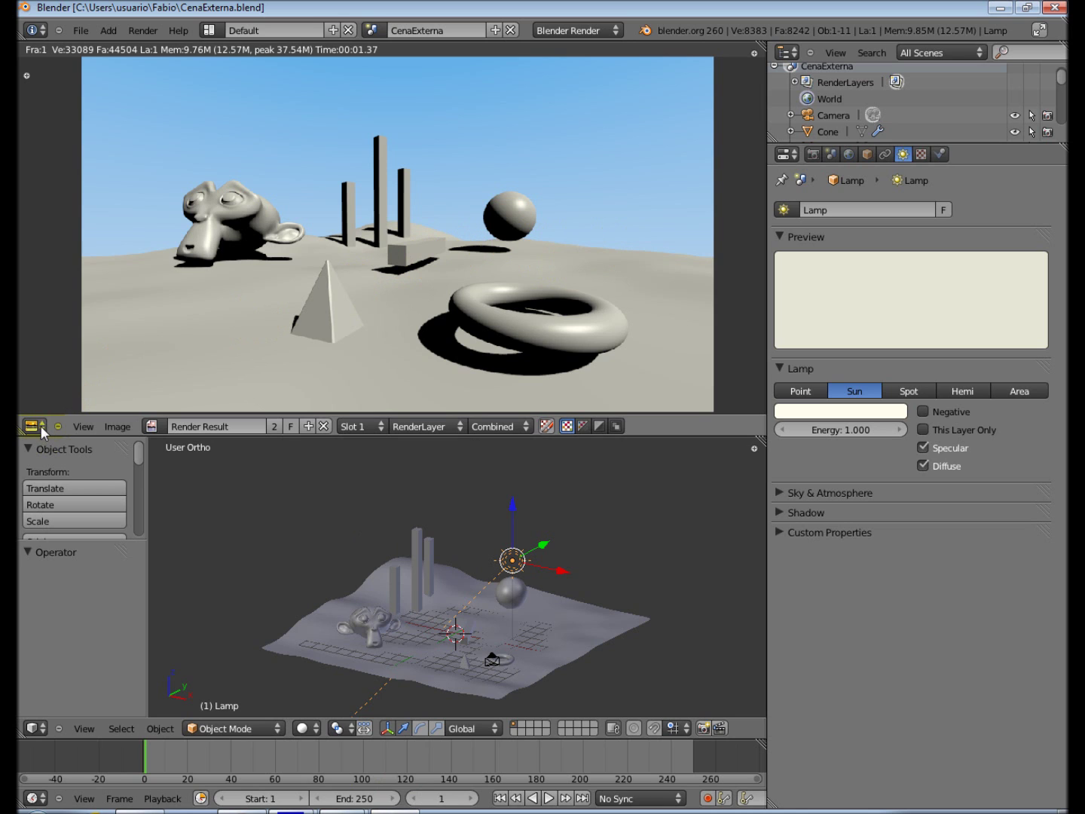
Step: Switch from the Default screen layout to the Compositing workspace via the layout dropdown
click(45, 432)
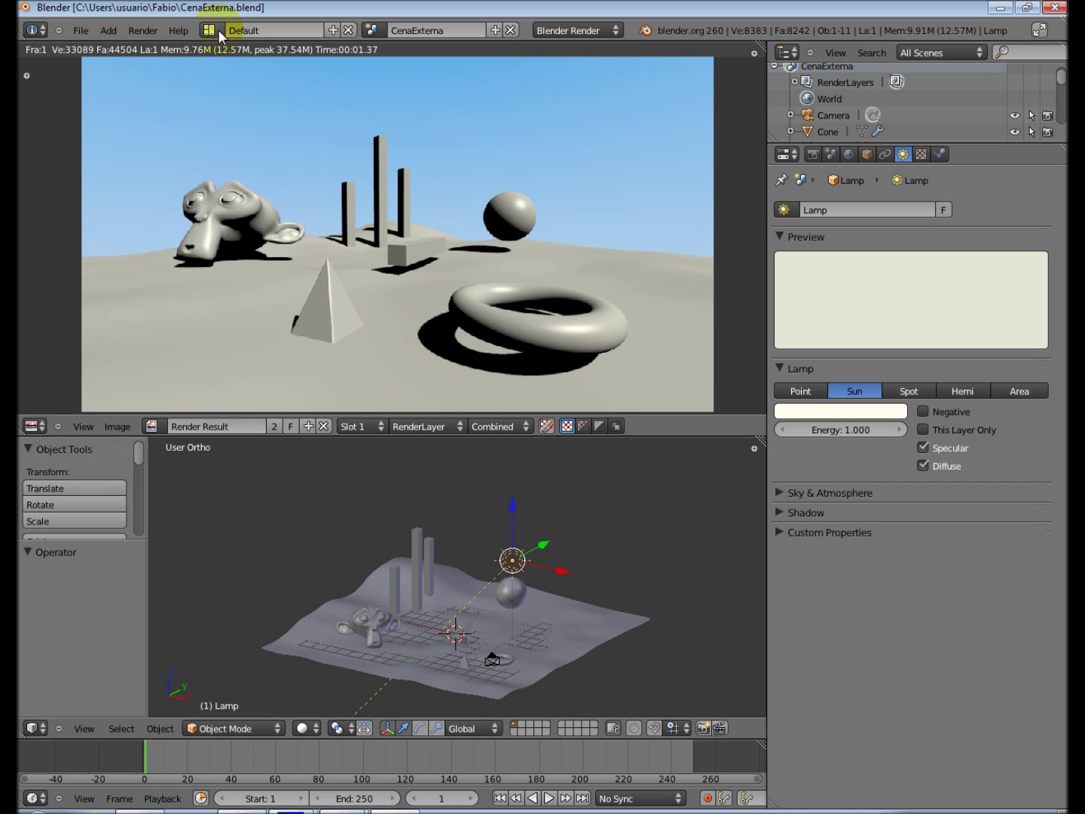
click(223, 36)
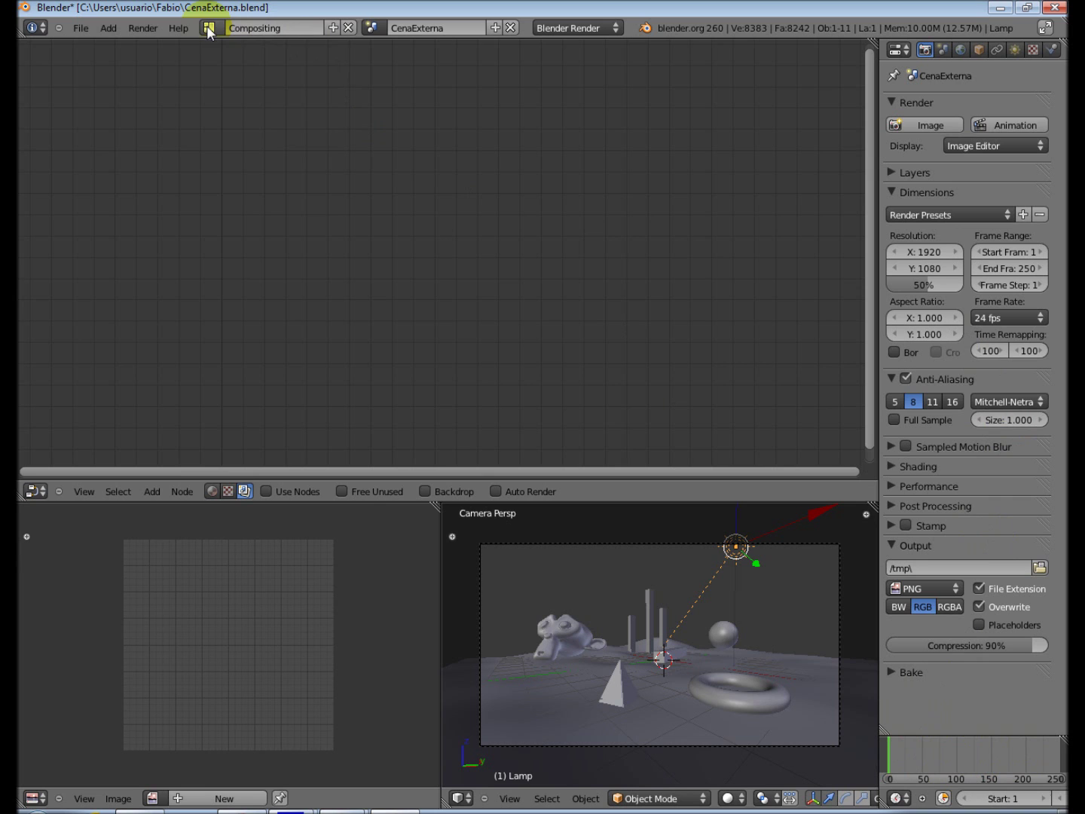
click(233, 90)
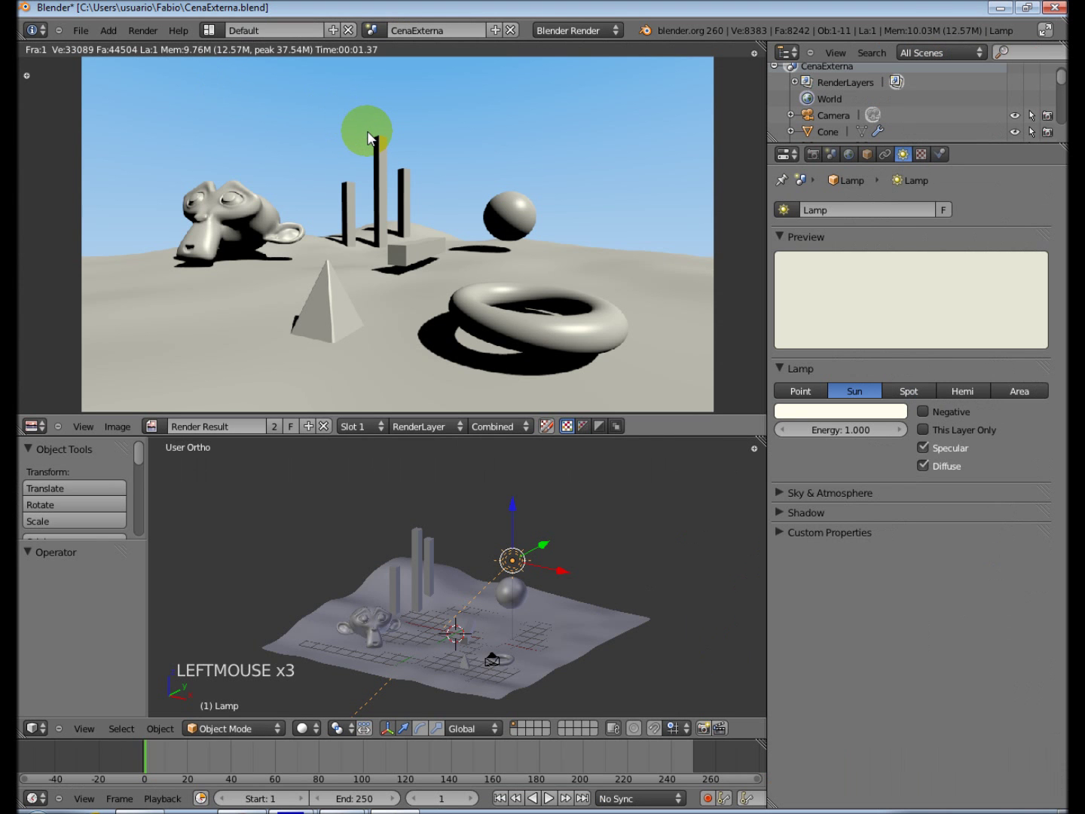
click(222, 31)
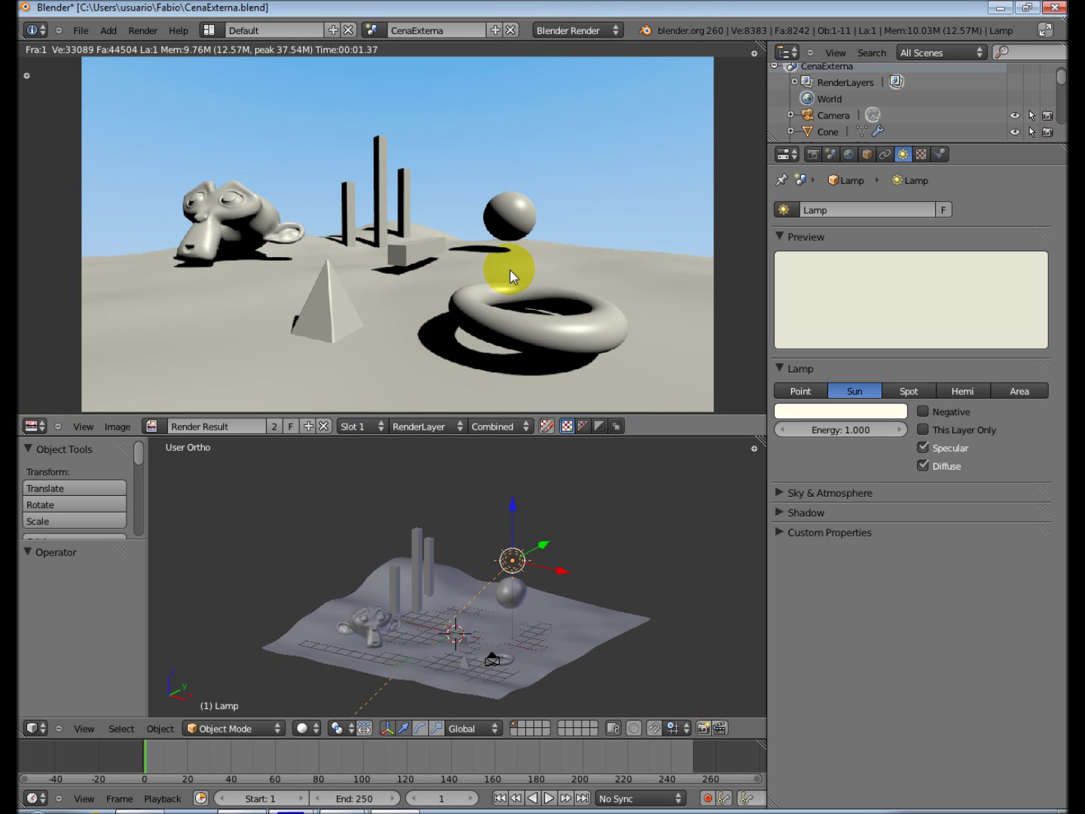
key(ctrl+Left)
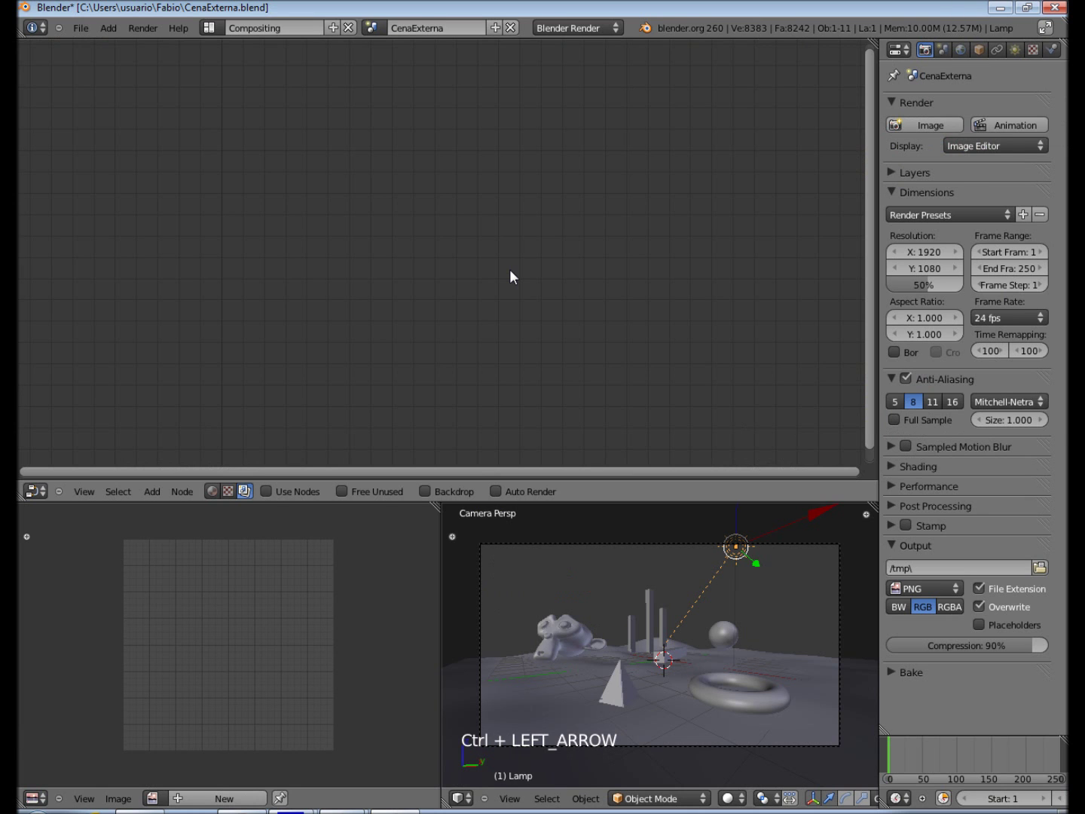
key(ctrl+Right)
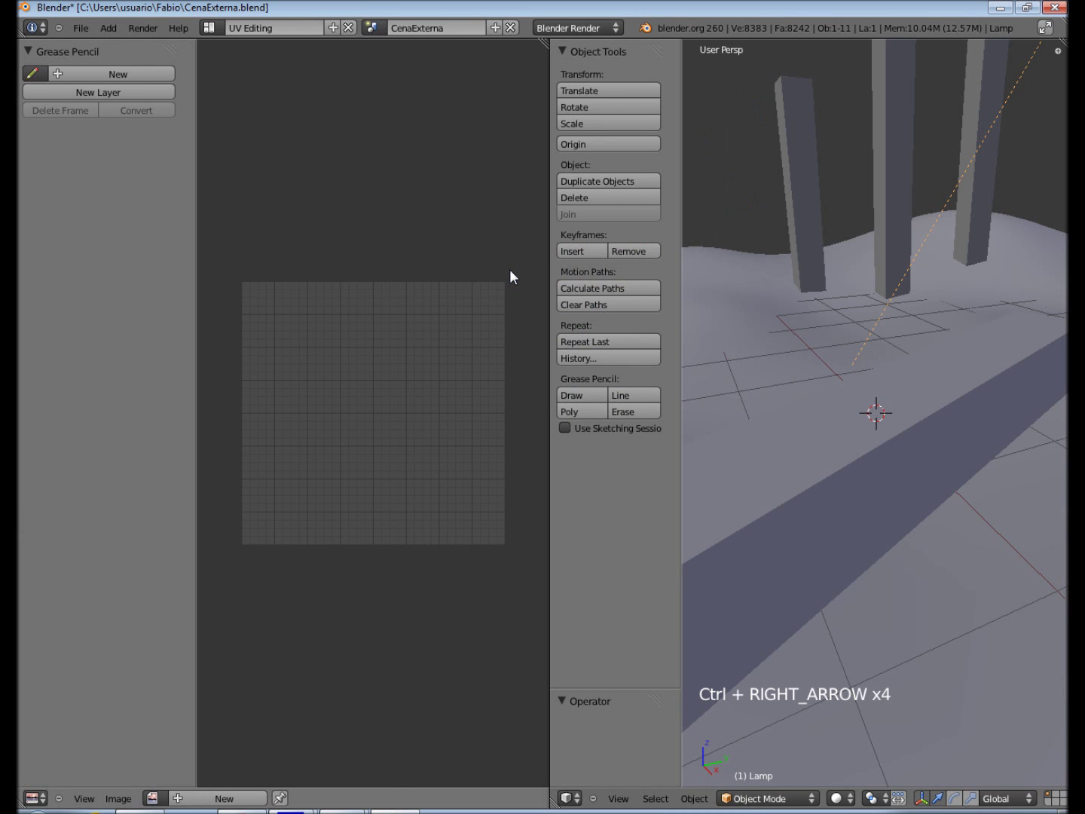
key(ctrl+Right)
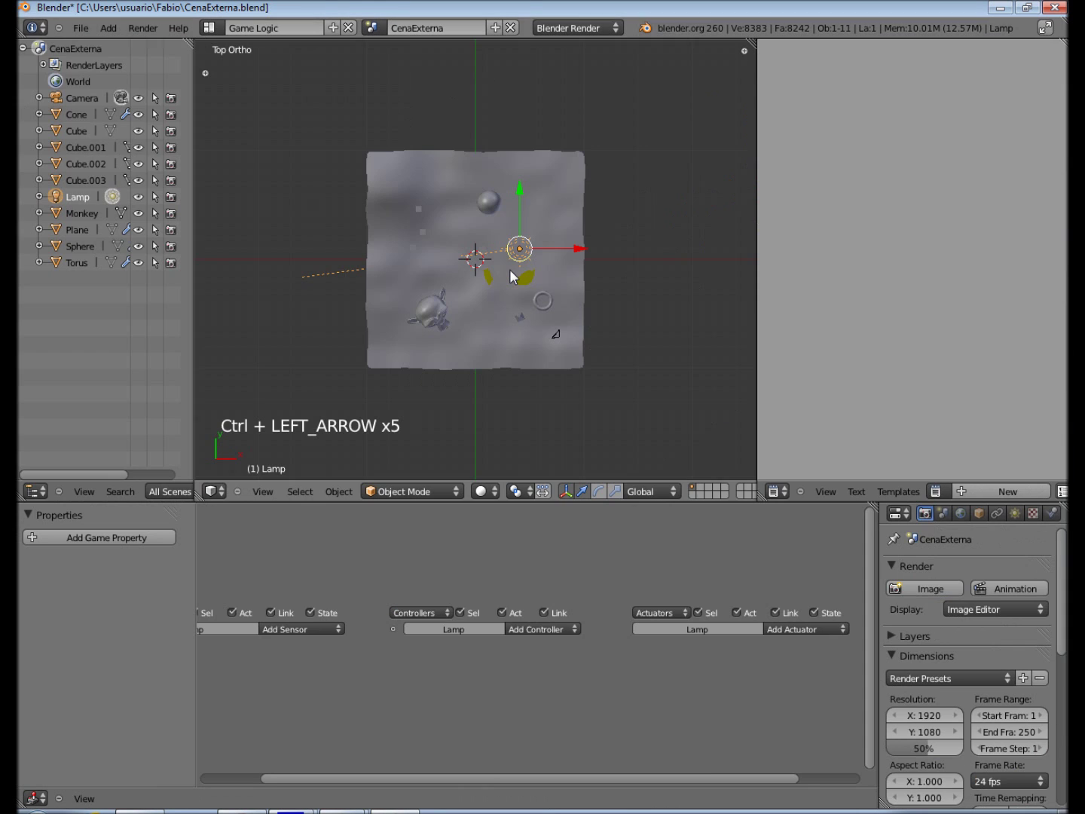
key(ctrl+Left)
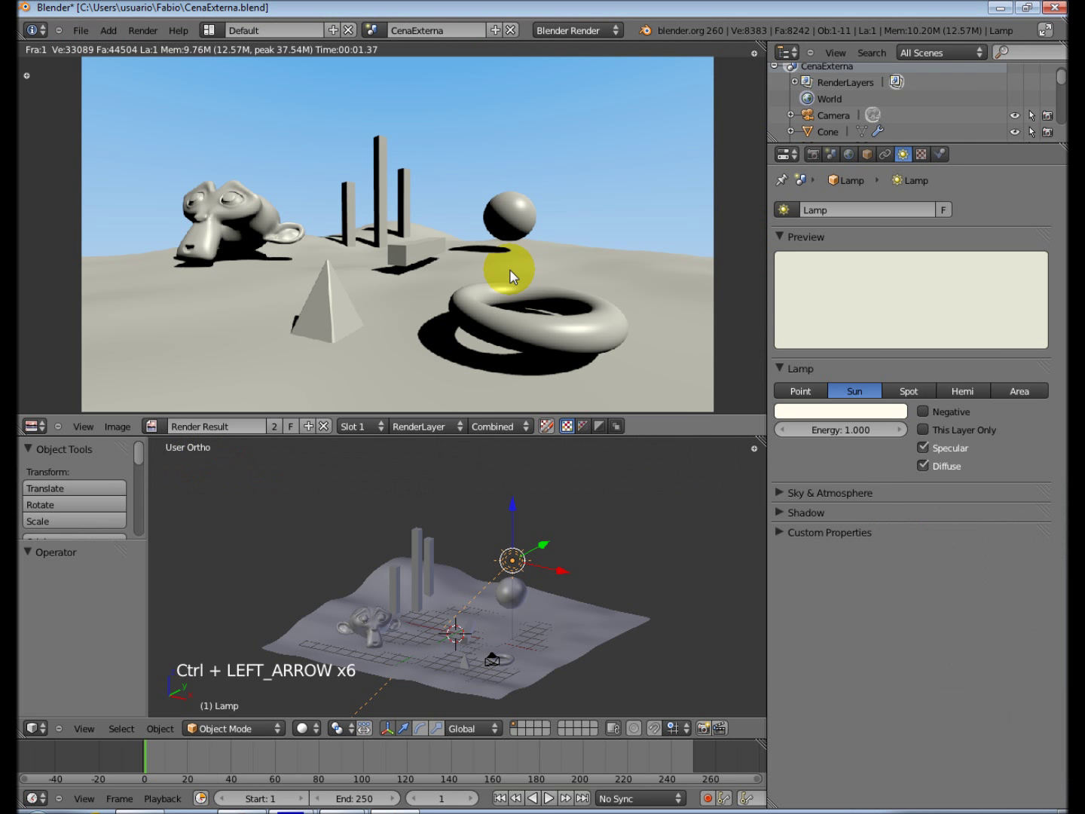
key(ctrl+Left)
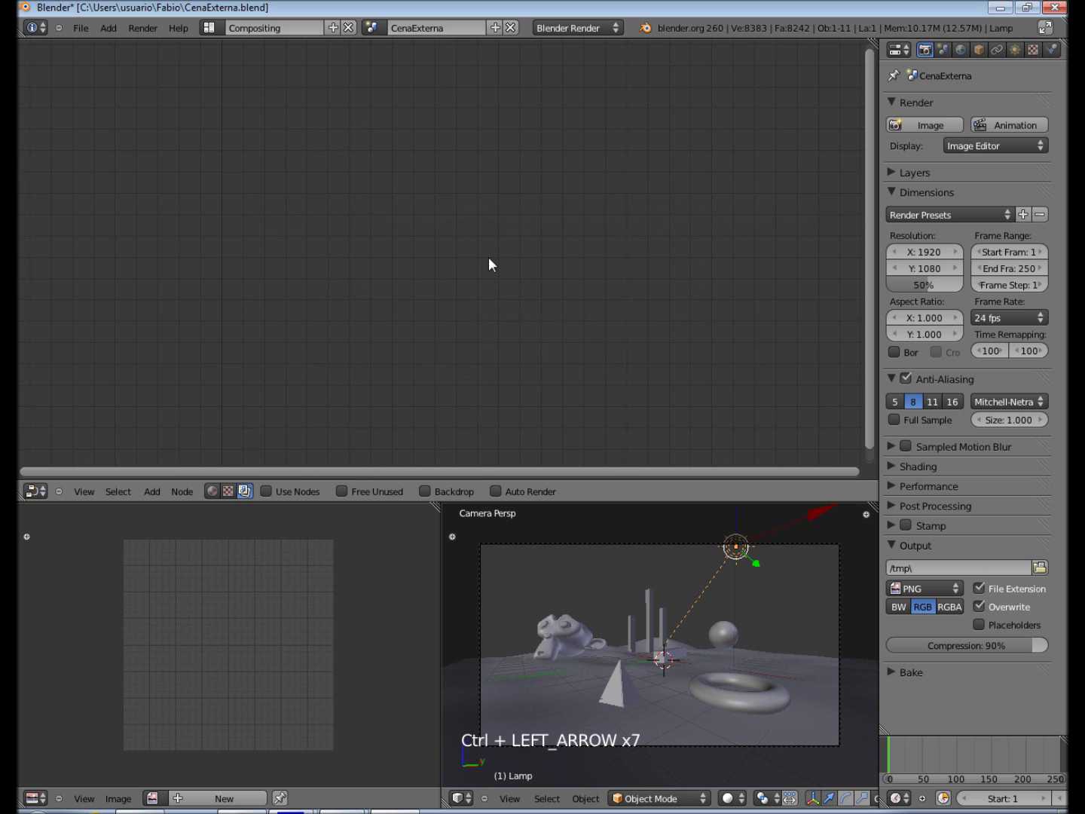
key(ctrl+Up)
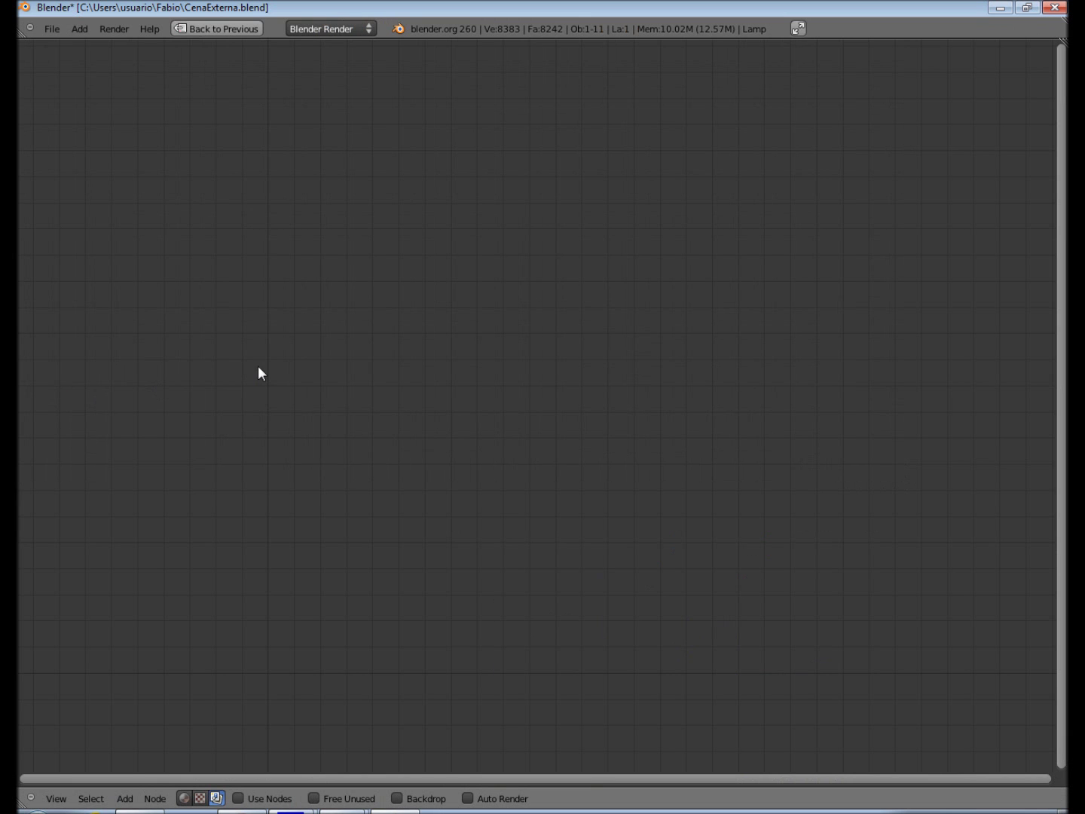
key(ctrl+Up)
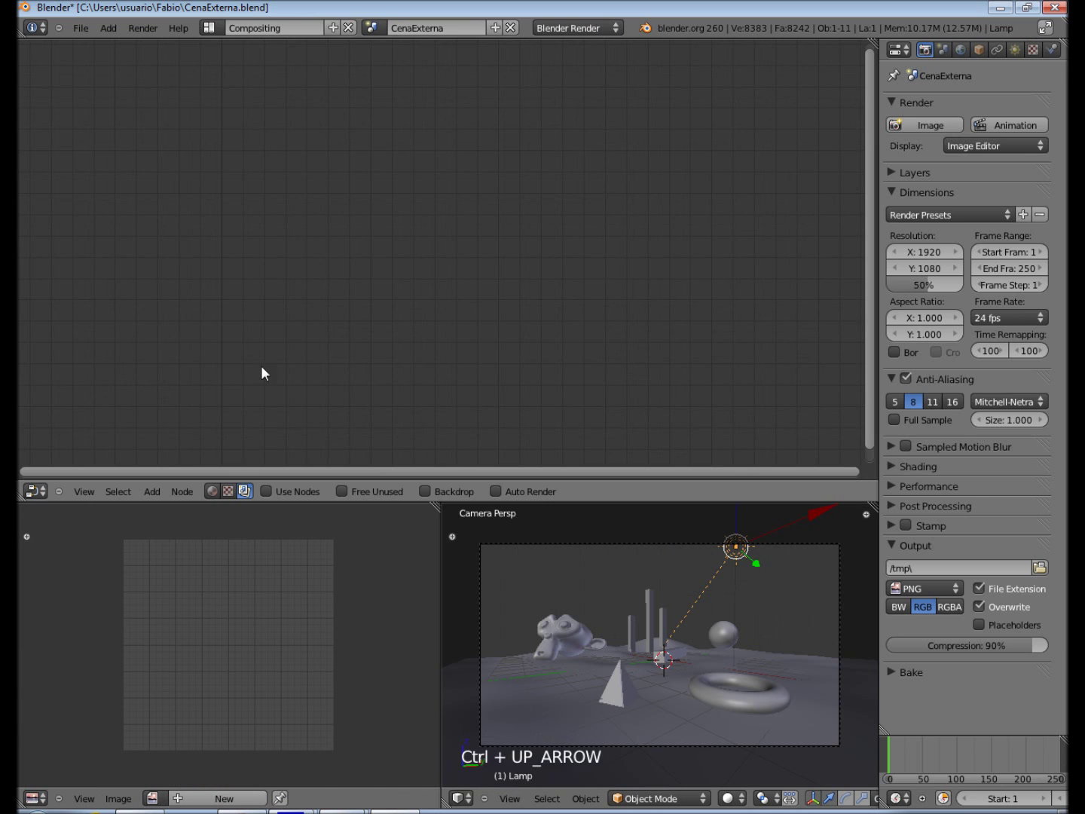
key(ctrl+Up)
key(ctrl+Up)
key(ctrl+Up)
key(ctrl+Up)
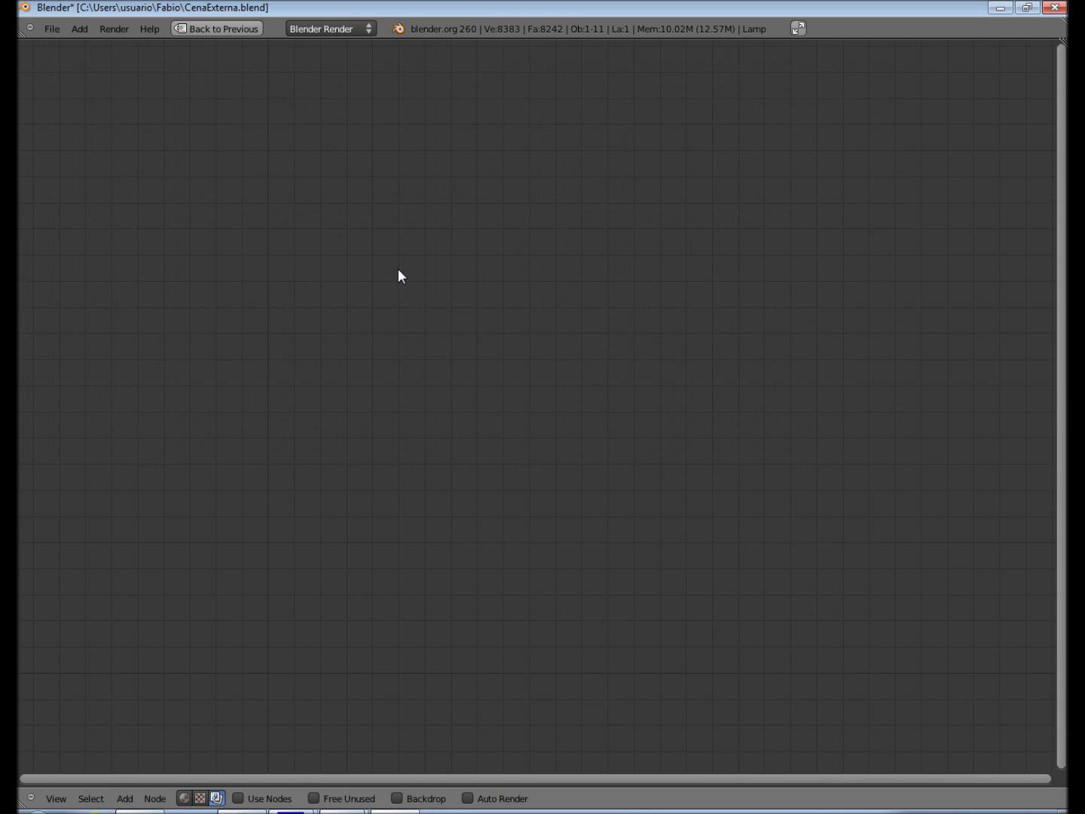
key(ctrl+Down)
key(ctrl+Down)
Step: Restore the normal split workspace layout from the maximized area
key(ctrl+Down)
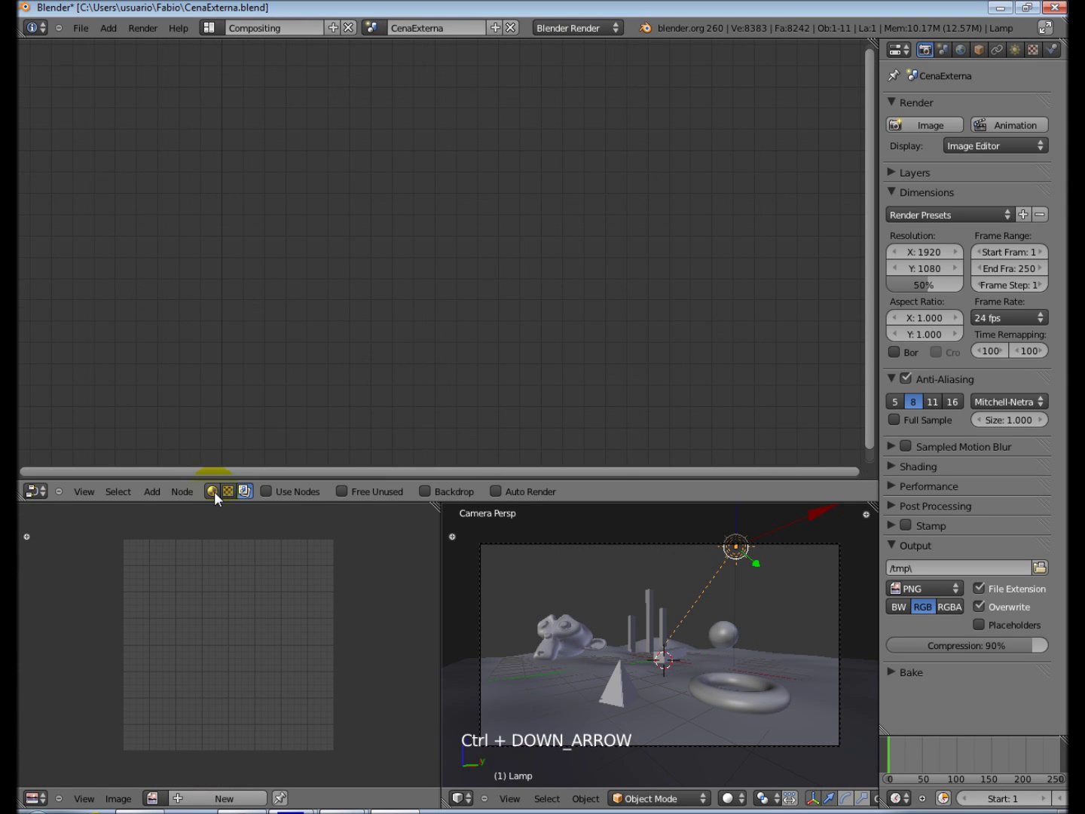
key(ctrl+Down)
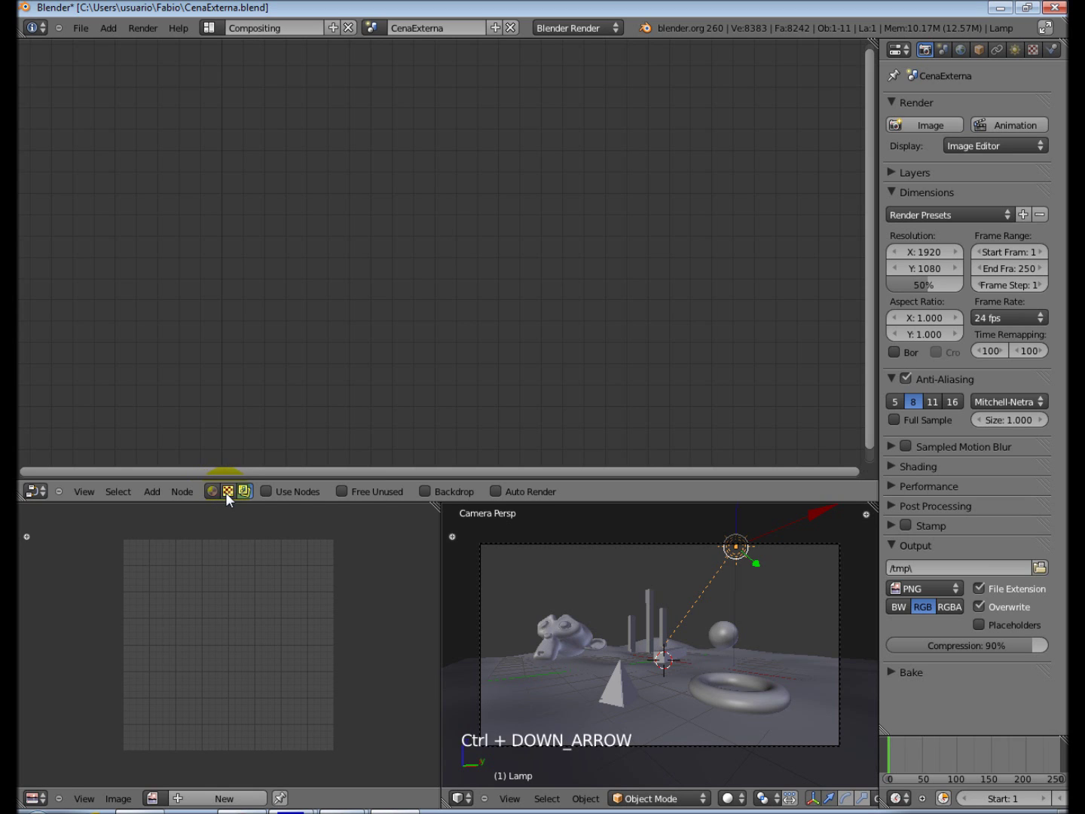
key(ctrl+Down)
key(ctrl+Down)
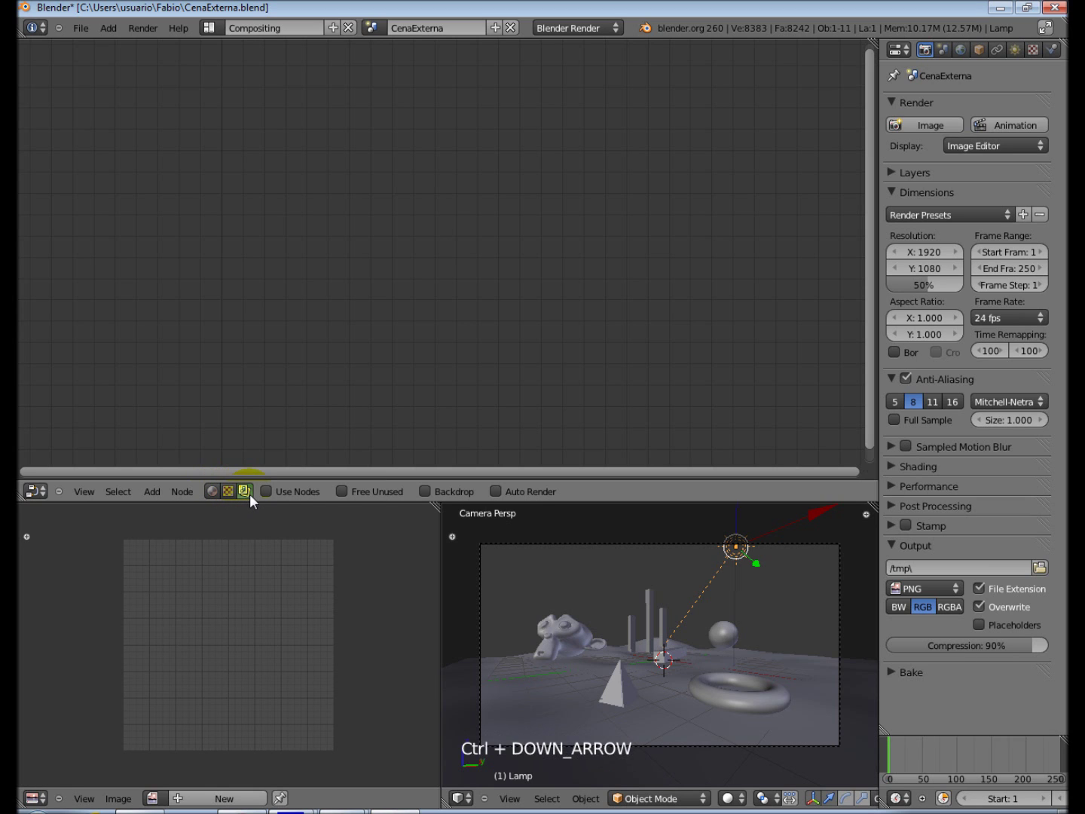
Step: Enable Use Nodes so a Render Layers node's Image feeds a Composite node
key(ctrl+Down)
key(ctrl+Down)
key(ctrl+Down)
key(ctrl+Down)
Step: Link the Render Layers Image output into the Composite node's input
click(274, 497)
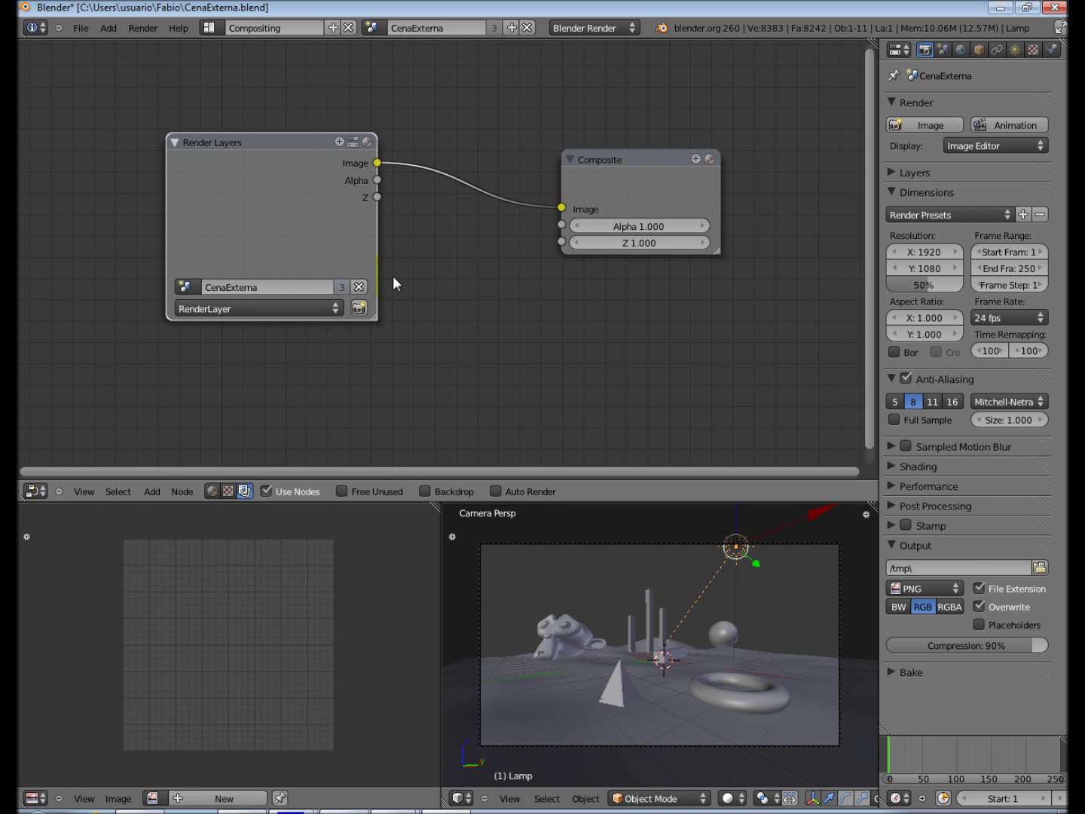
key(ctrl+Right)
key(ctrl+Left)
key(ctrl+Left)
key(ctrl+Left)
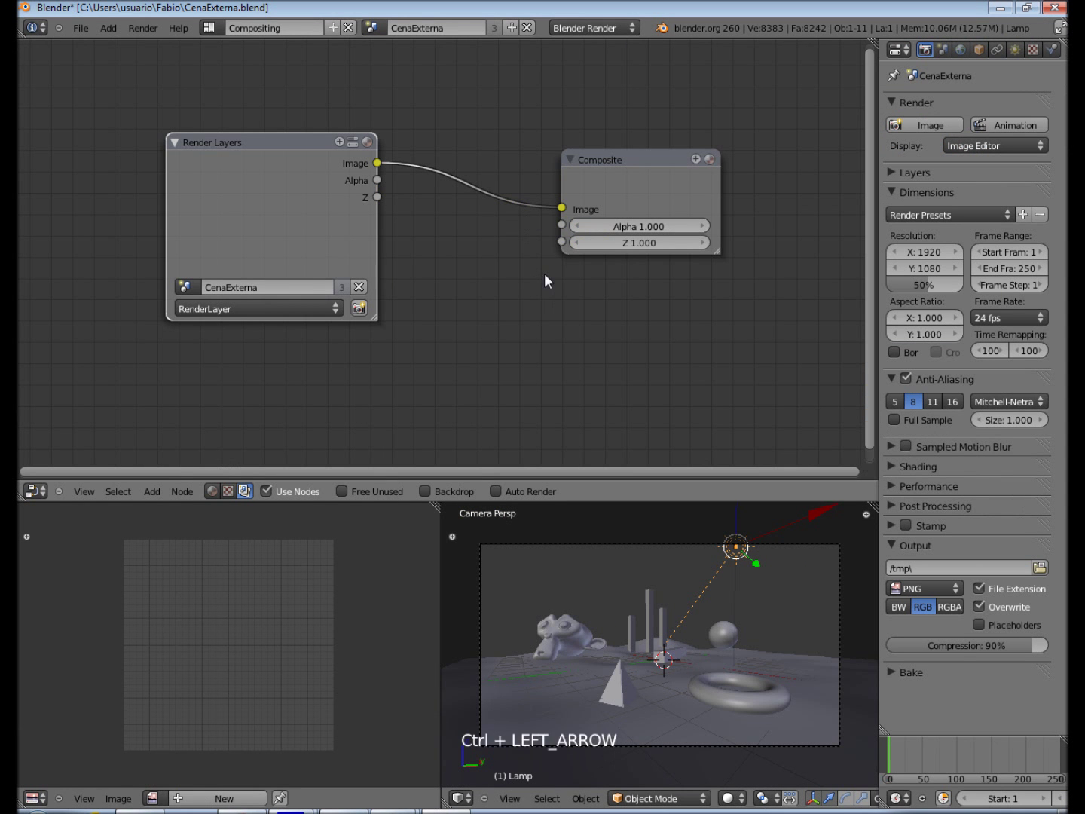
Step: Re-render the scene with F12 so both nodes show the render preview, then return to the node editor
key(ctrl+Left)
key(ctrl+Left)
key(ctrl+Left)
key(ctrl+Left)
key(ctrl+Left)
key(ctrl+Left)
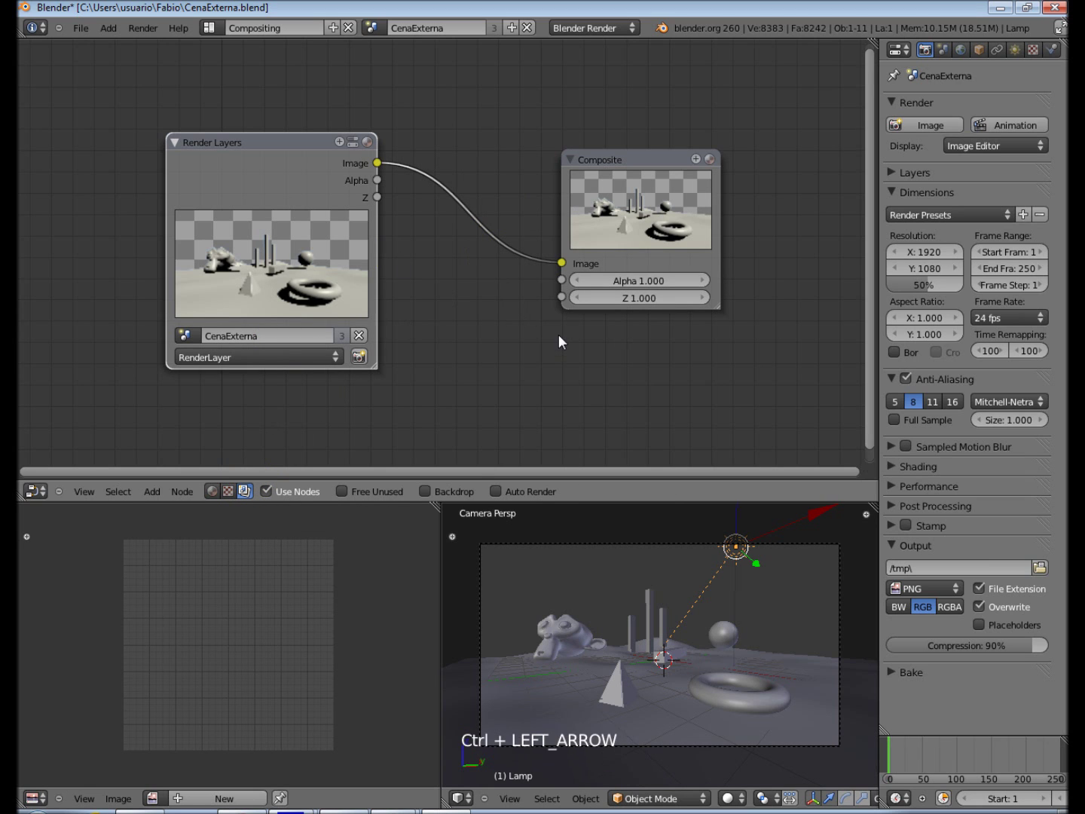
Step: Nudge the Render Layers node slightly to a new position in the node editor
key(ctrl+Left)
key(ctrl+Left)
key(ctrl+Left)
key(ctrl+Left)
key(ctrl+Left)
key(ctrl+Left)
key(ctrl+Left)
key(ctrl+Left)
key(ctrl+Left)
key(ctrl+Left)
key(ctrl+Left)
key(ctrl+Left)
key(ctrl+Left)
key(ctrl+Left)
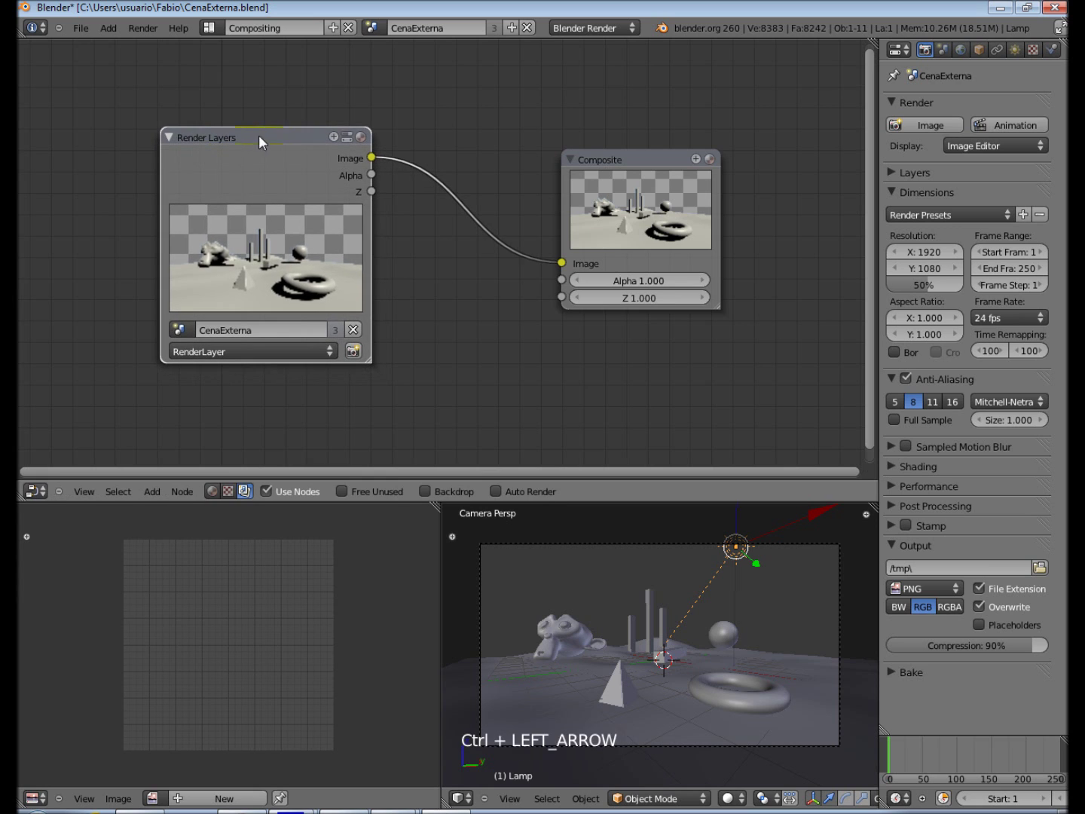
key(ctrl+Left)
key(ctrl+Left)
key(ctrl+Left)
key(ctrl+Left)
key(ctrl+Left)
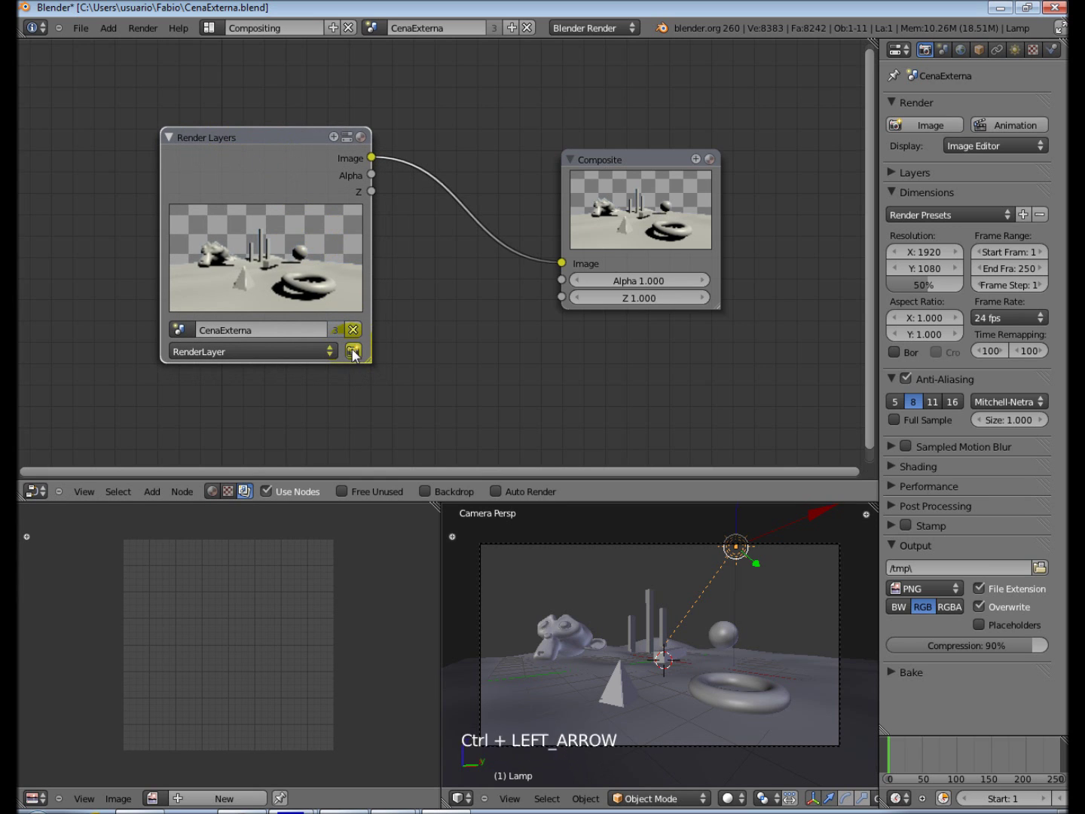
Step: Render the scene anew from the Render Layers node so the fresh render appears in the lower image area
key(ctrl+Left)
key(ctrl+Left)
key(ctrl+Left)
key(ctrl+Left)
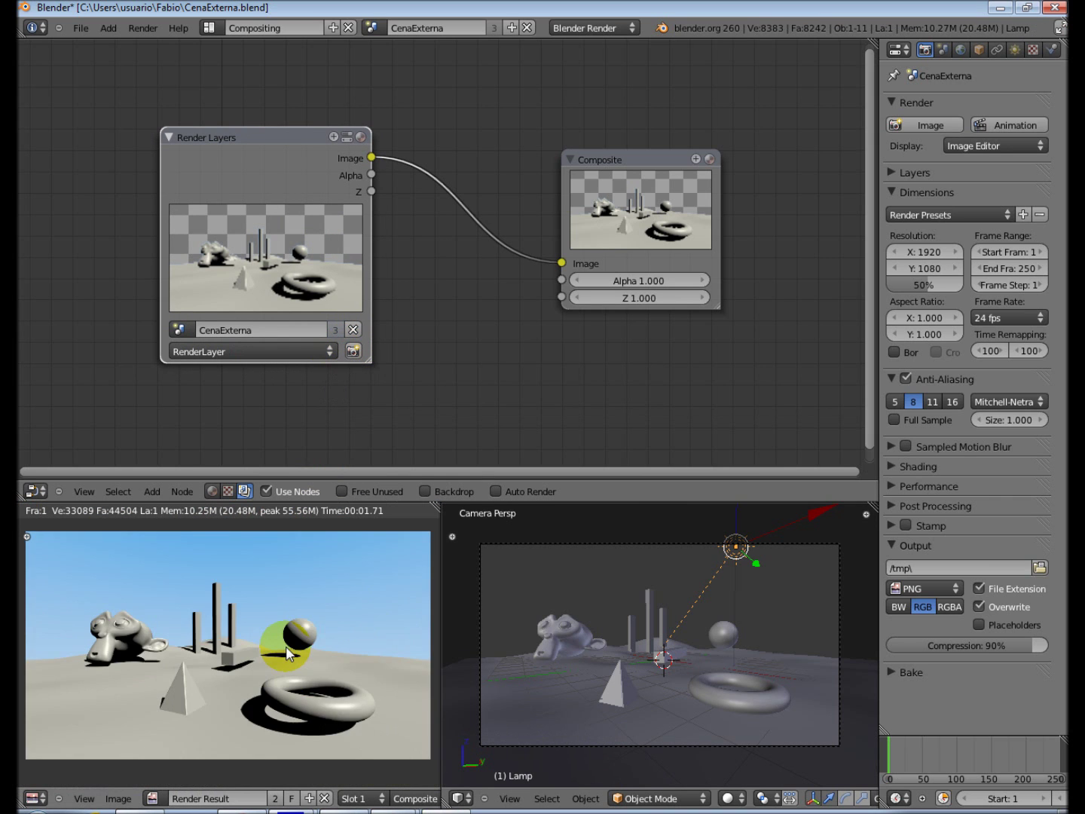